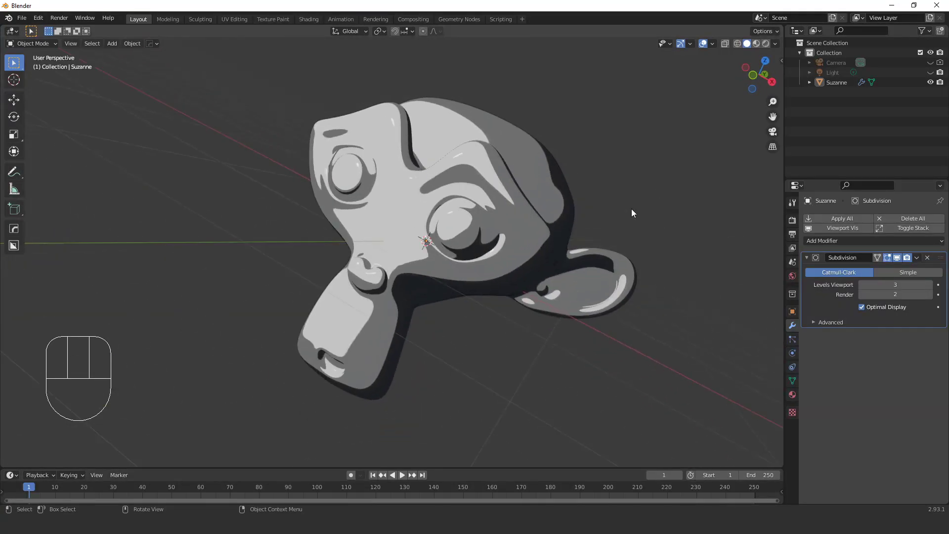
# - Orbit the viewport around the three subdivided Suzanne heads
pyautogui.moveTo(777, 99); pyautogui.dragTo(677, 219)
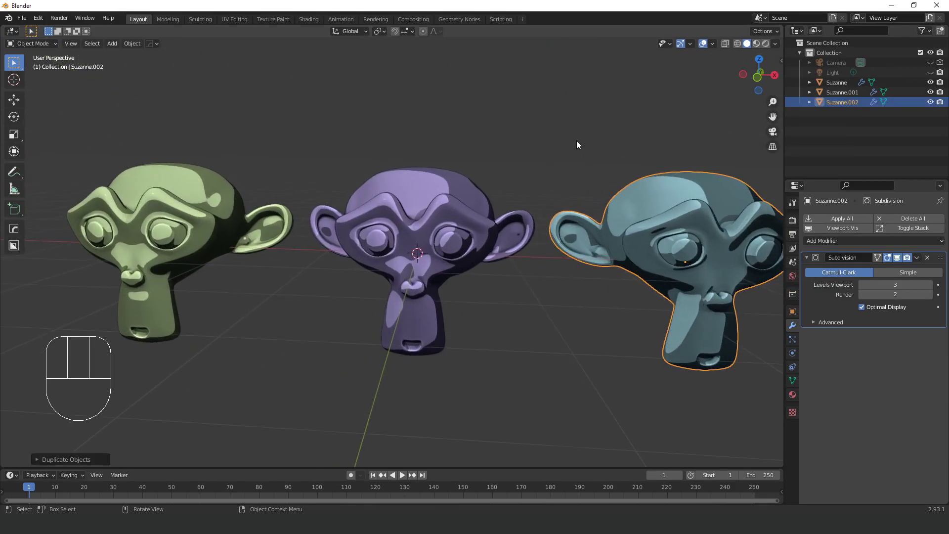
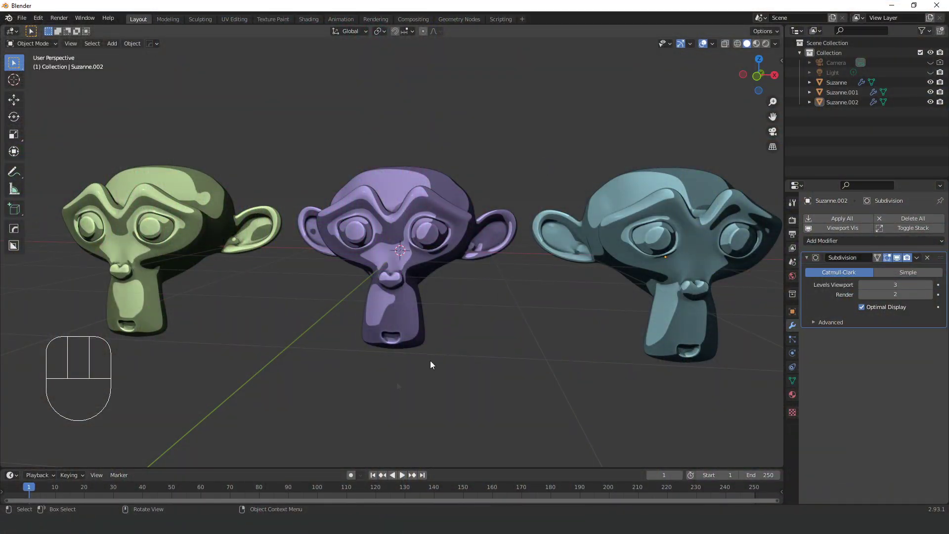
# - Bring up the Preferences window to check the installed MatCaps
pyautogui.press('F4')
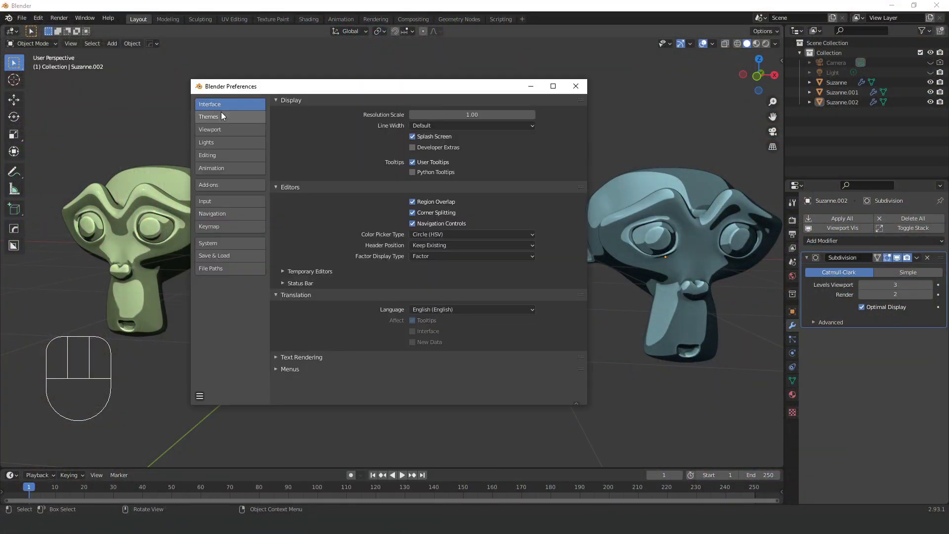
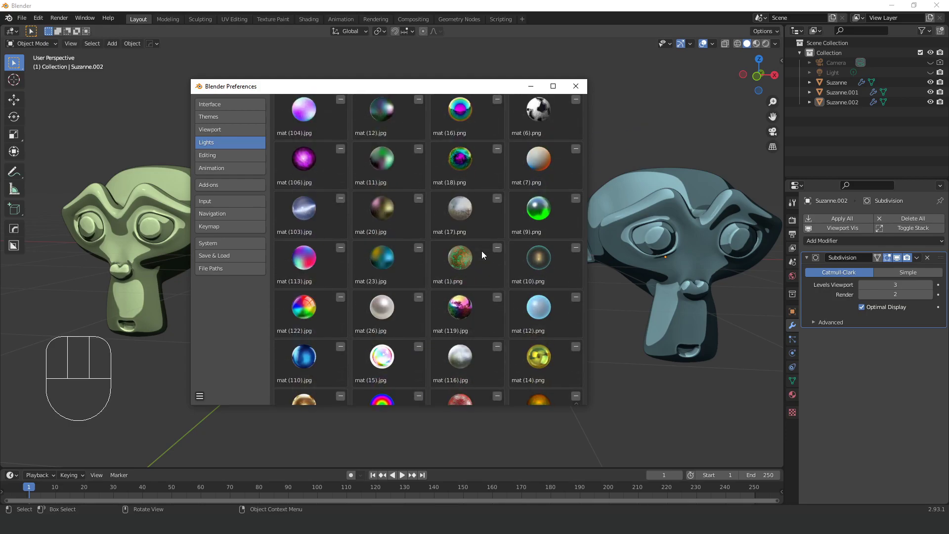
# - Try a warm metallic then a glossy blue MatCap on the heads, orbiting between picks, and return to the MatCap gallery
pyautogui.moveTo(778, 47); pyautogui.dragTo(520, 299)
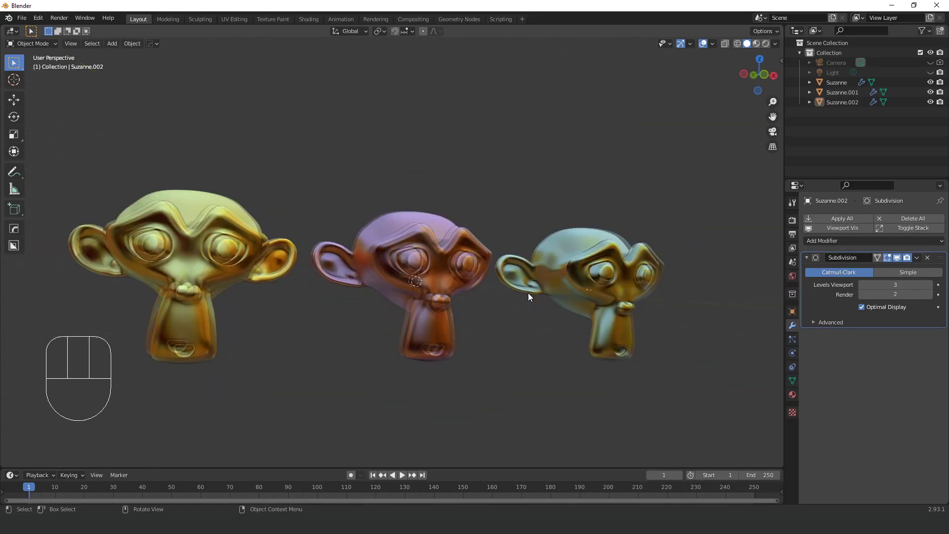
pyautogui.moveTo(744, 244); pyautogui.dragTo(502, 313)
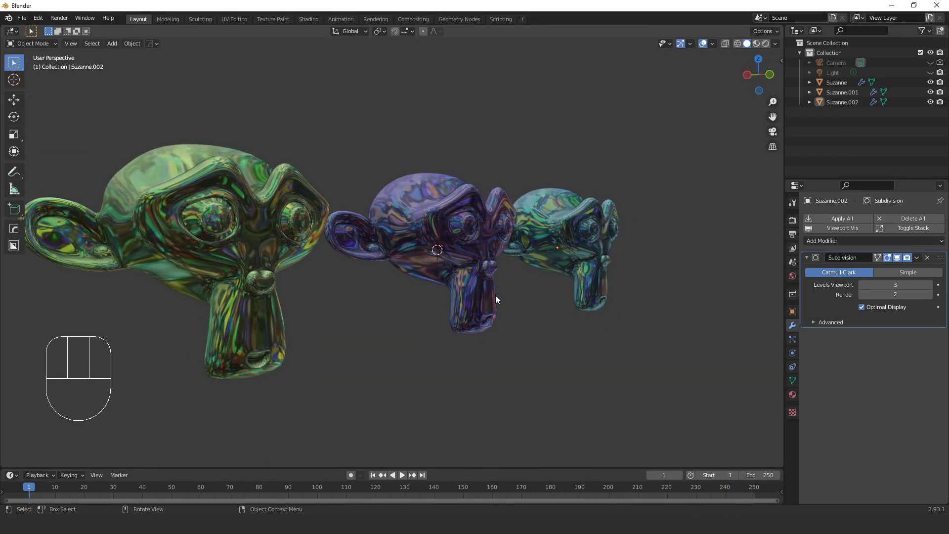
pyautogui.click(714, 271)
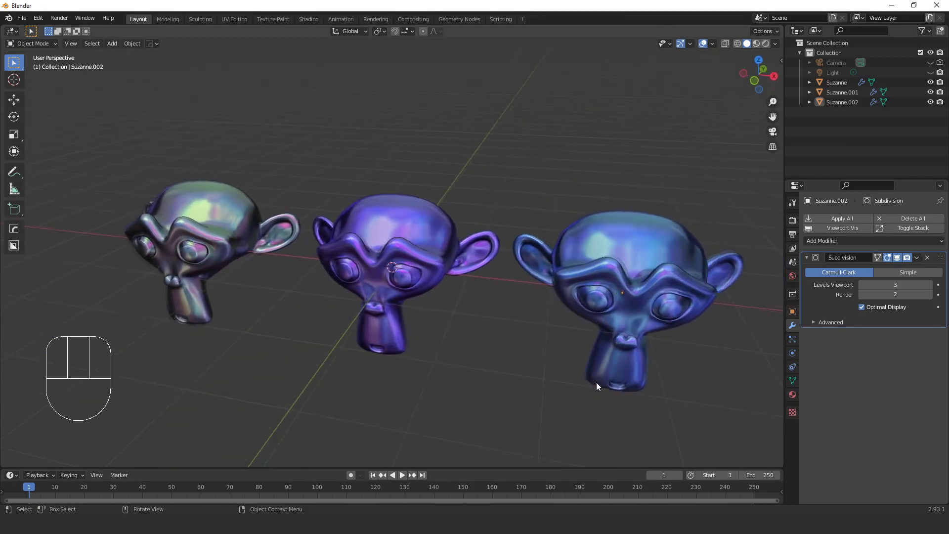
pyautogui.moveTo(752, 263); pyautogui.dragTo(616, 278)
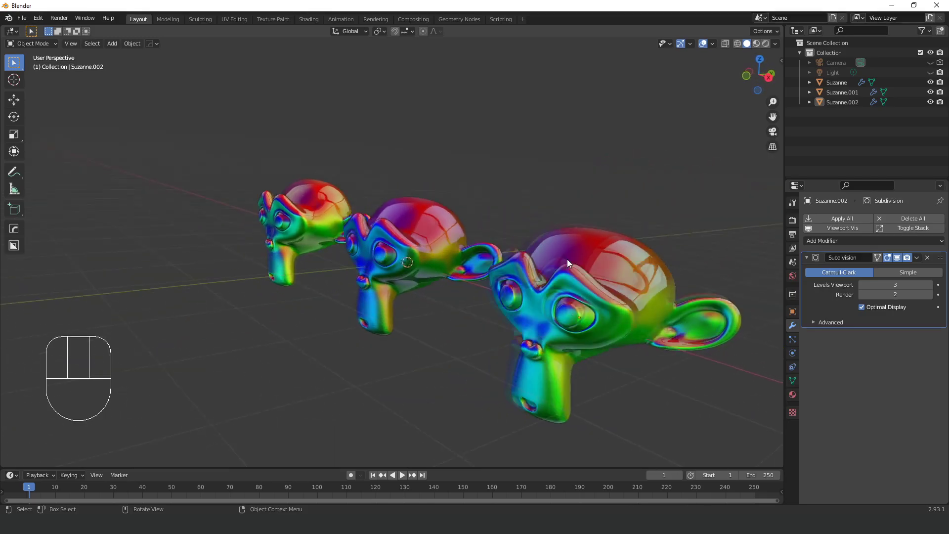
pyautogui.click(718, 480)
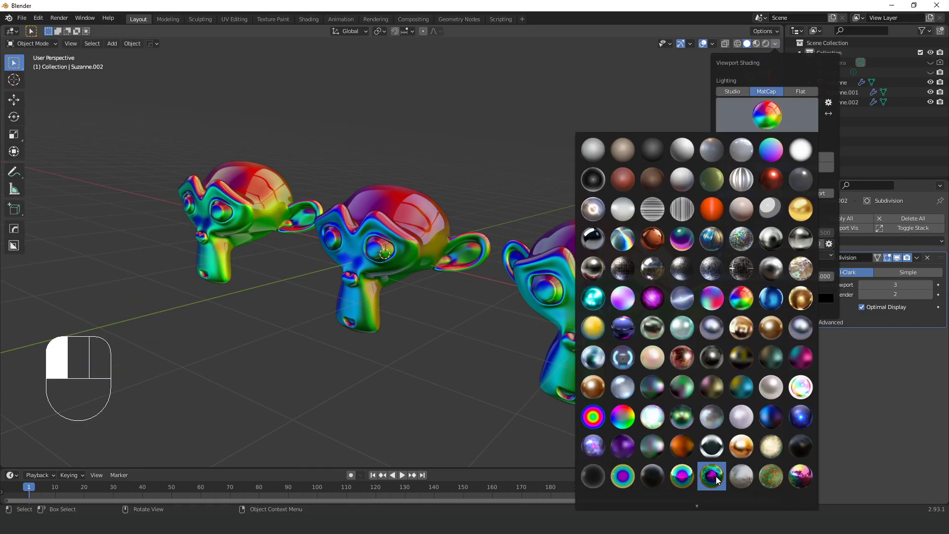